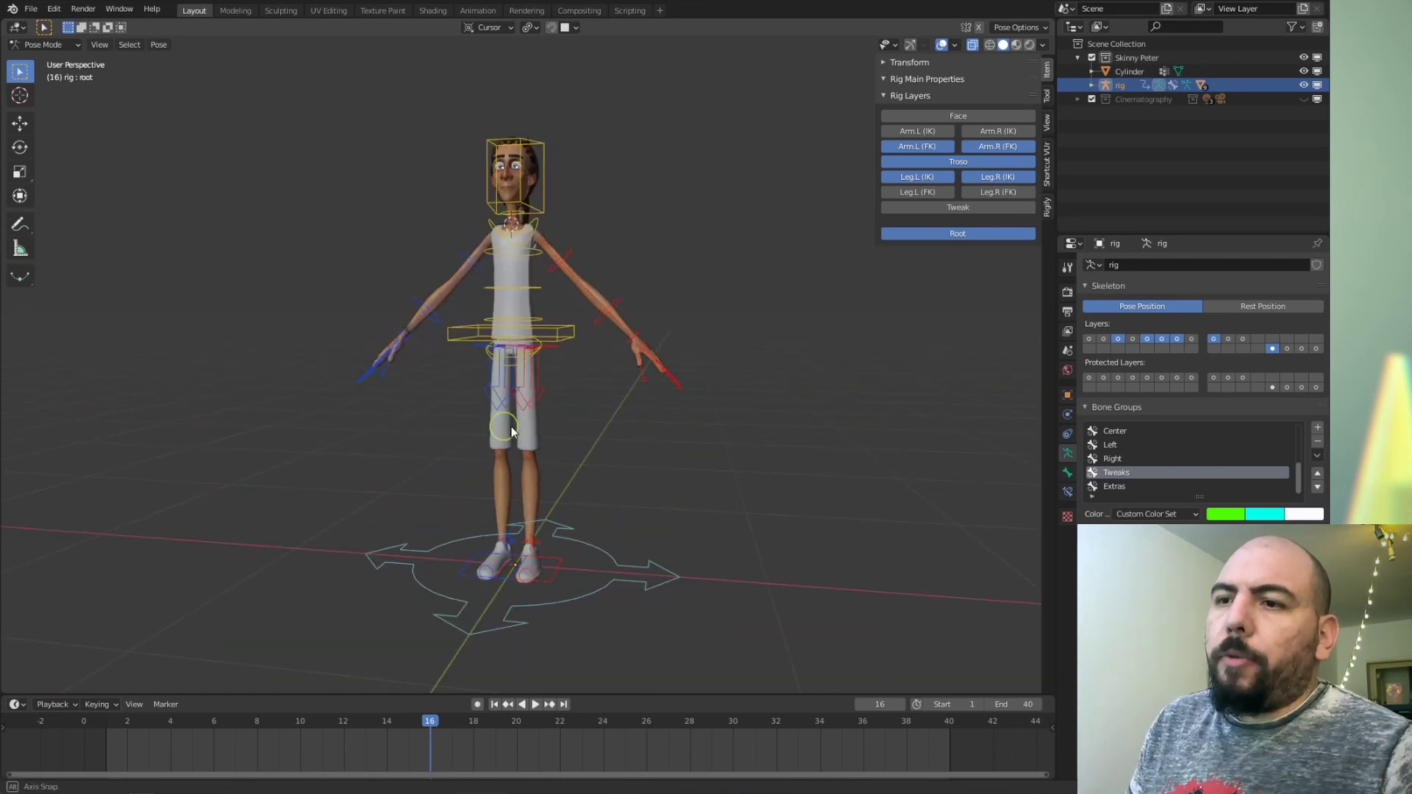
Step: Inspect the rig from several angles, leave Pose Mode and select the ponytail mesh
middle_click(441, 436)
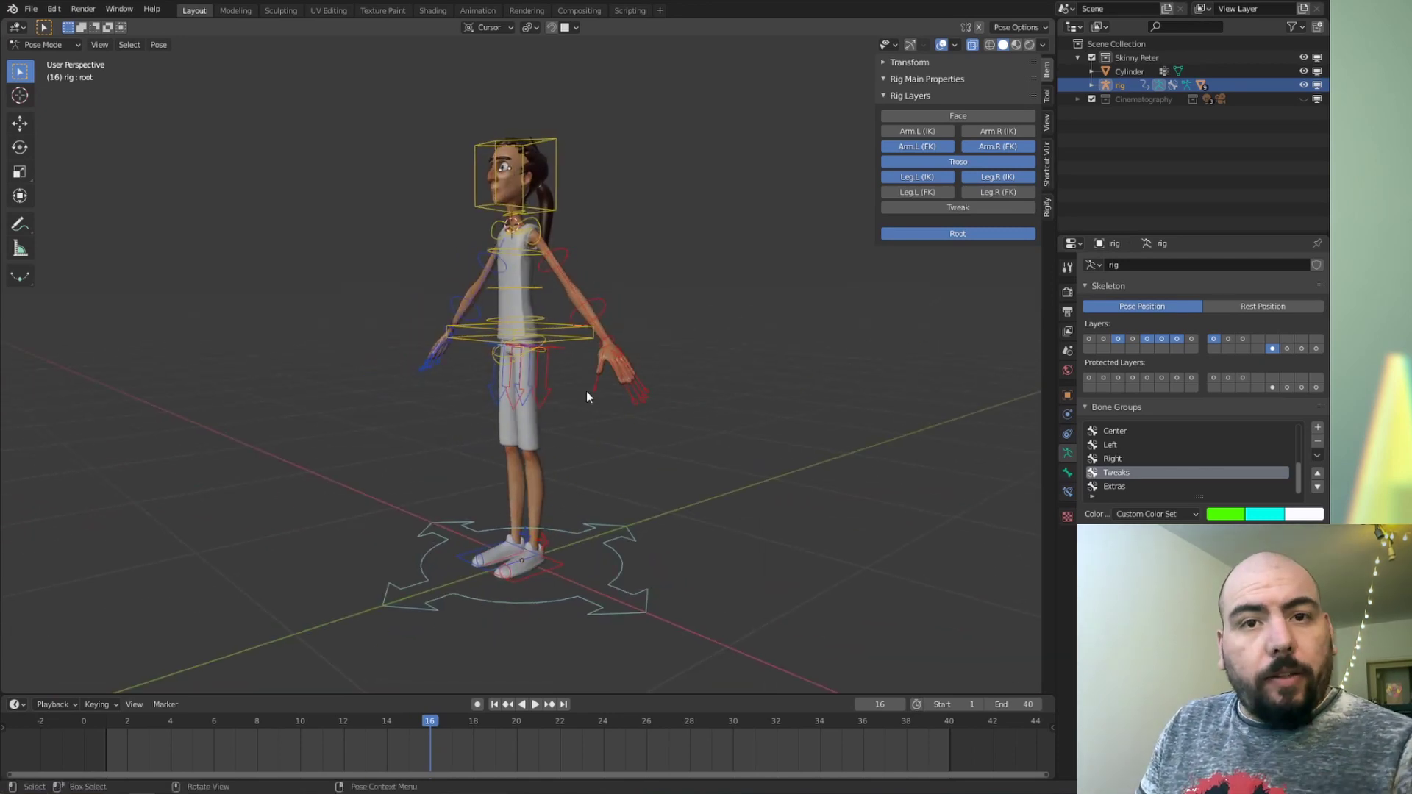
middle_click(508, 430)
middle_click(572, 366)
key(Tab)
click(591, 282)
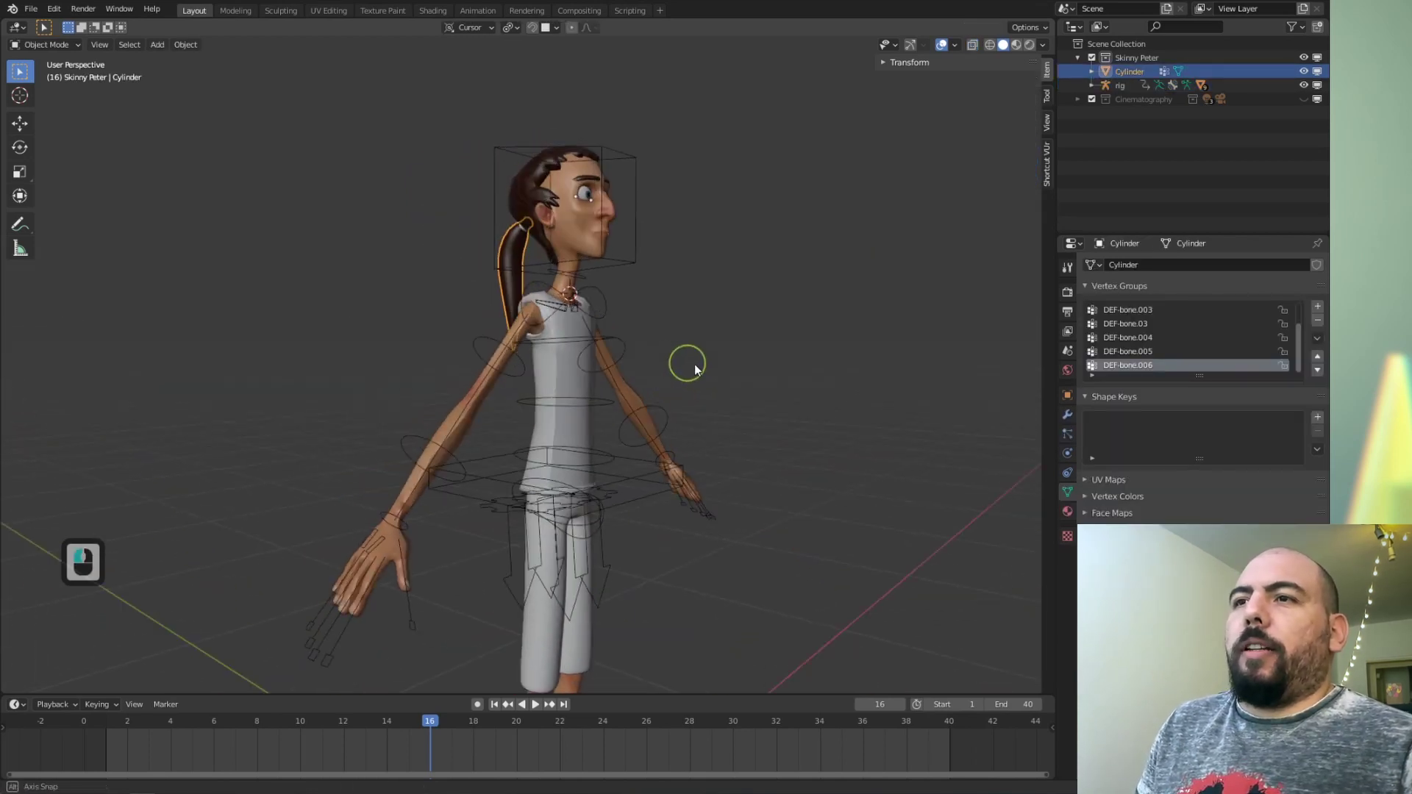
Step: View the character from the front and check the ponytail's Vertex Groups, then select the rig
middle_click(581, 375)
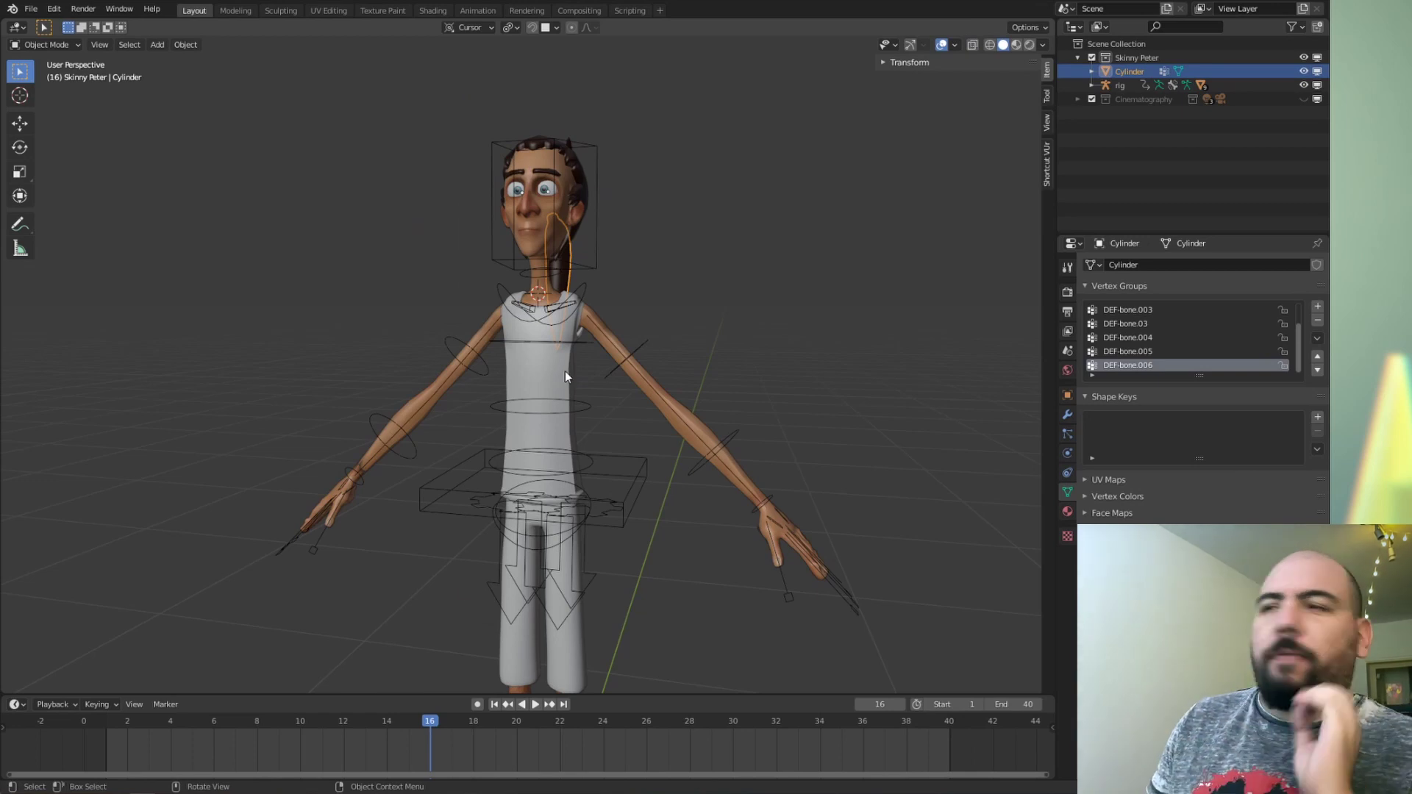
click(582, 204)
click(593, 249)
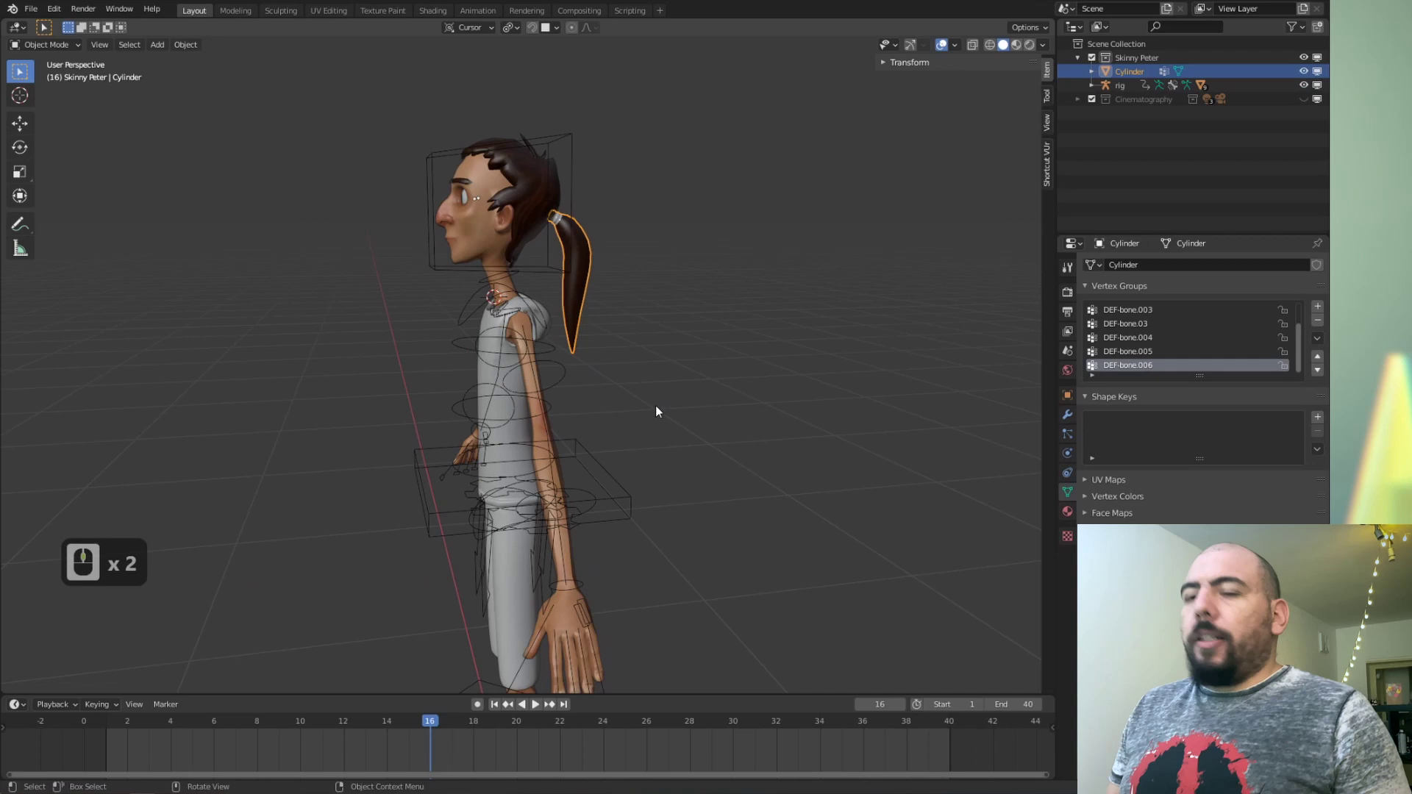
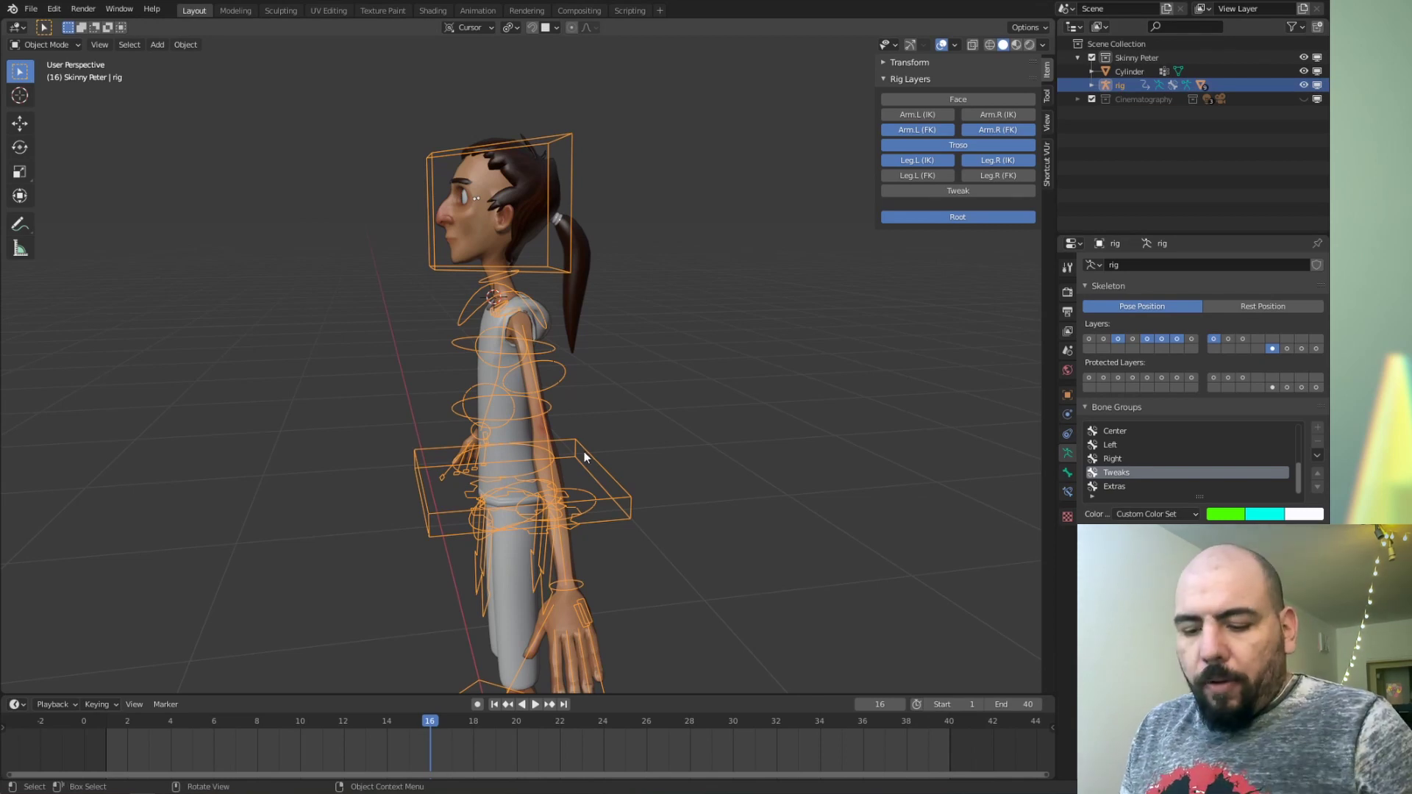
Step: Hide the existing rig, reselect the ponytail Cylinder and bring up the Add menu
key(h)
click(577, 234)
drag(595, 314, 595, 314)
key(a)
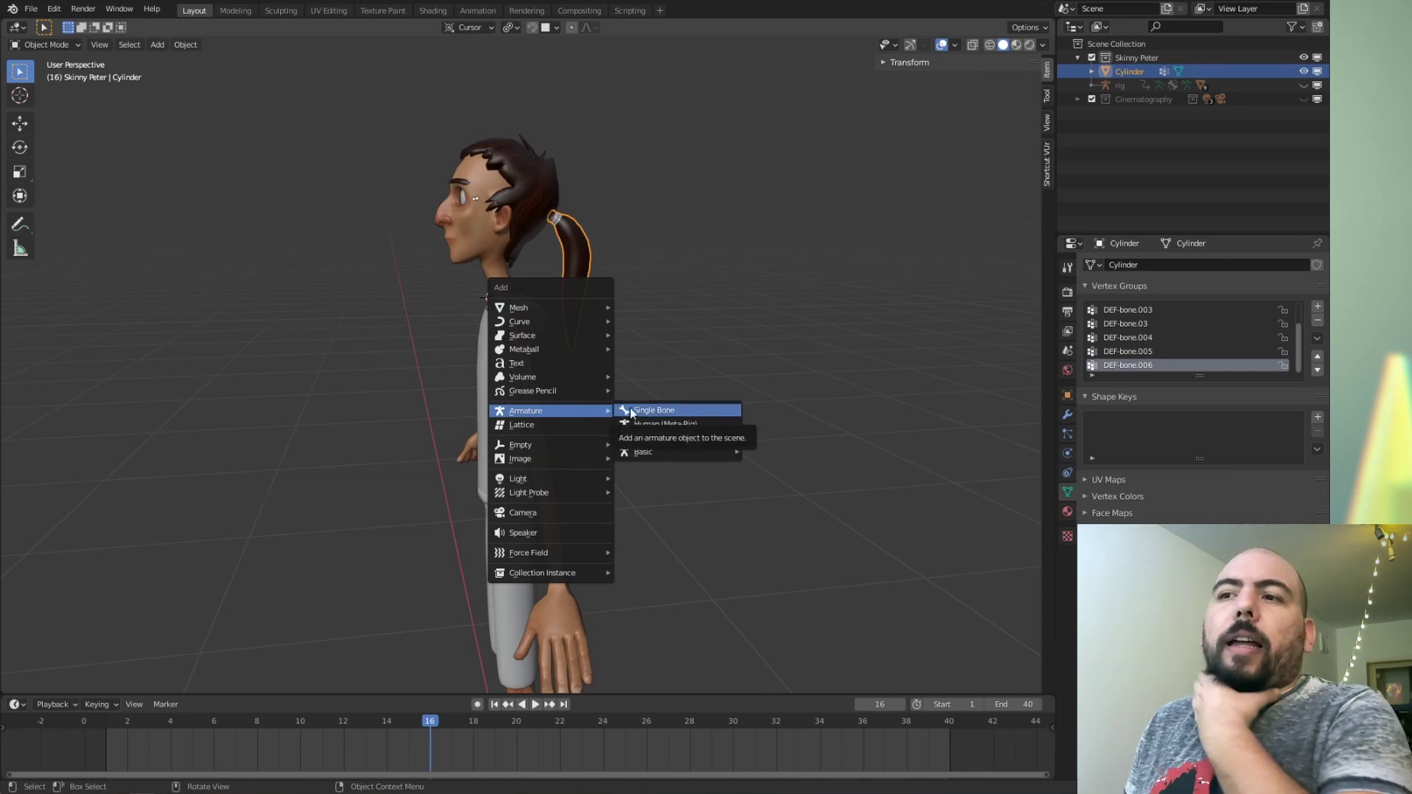
Step: Add a Single Bone armature to the scene and remove its default bone in Edit Mode
drag(720, 419, 659, 358)
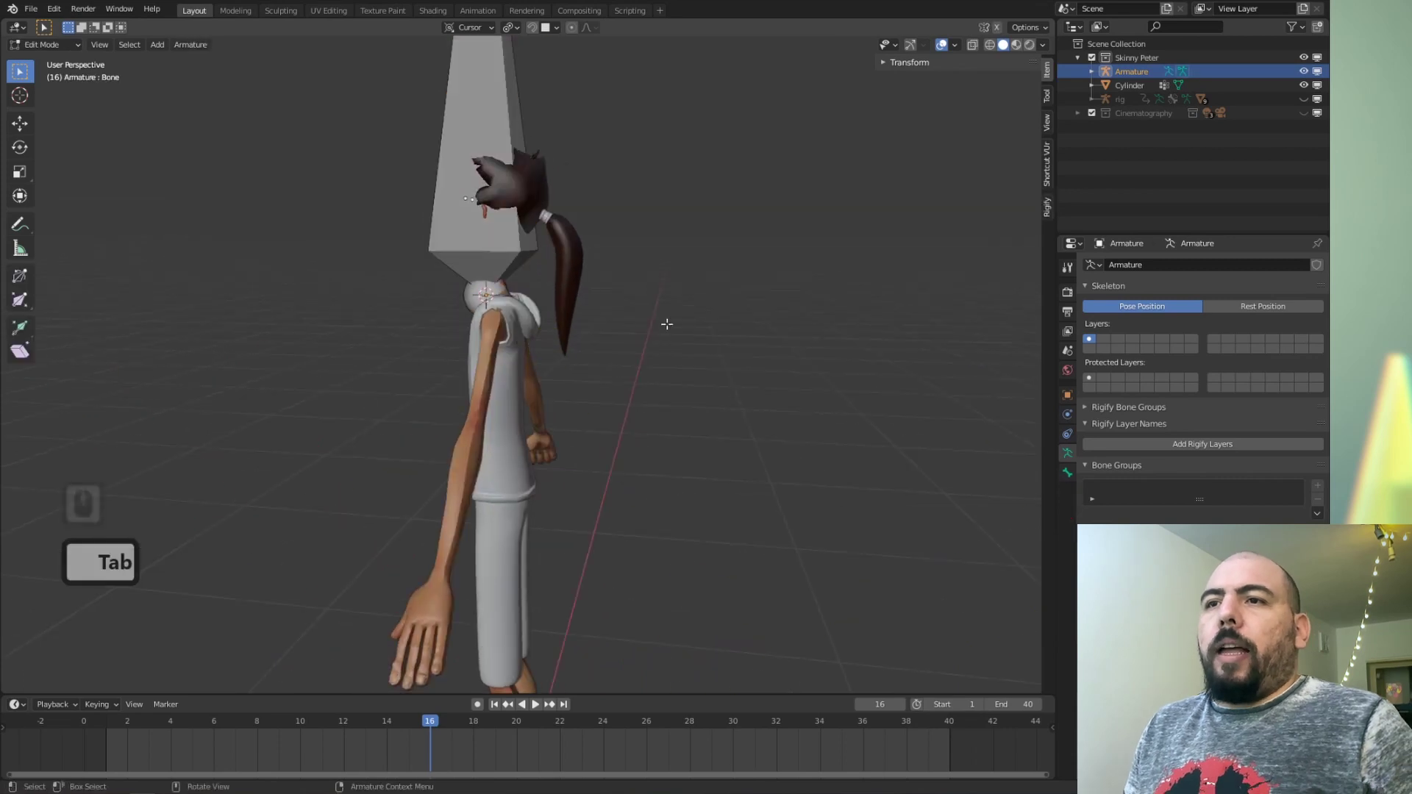
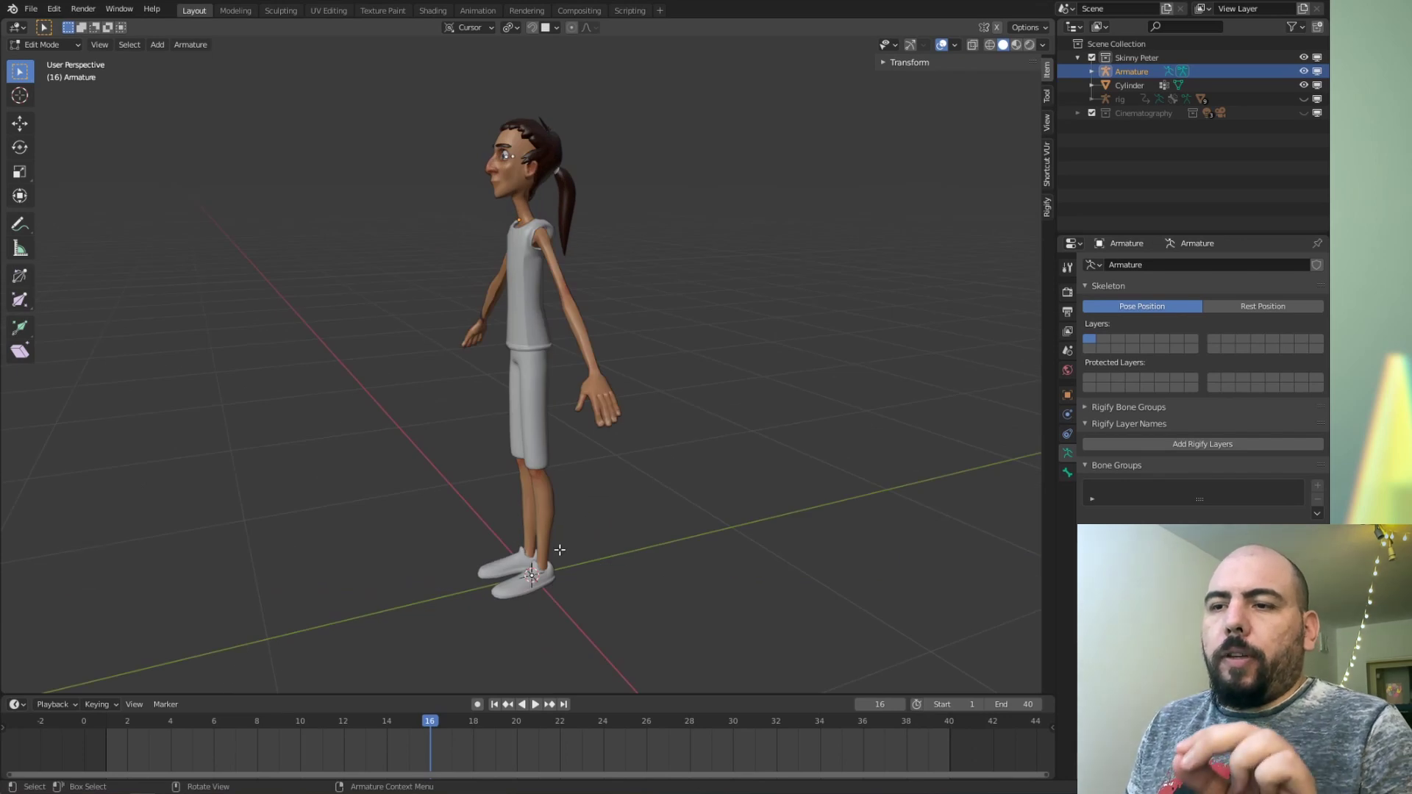
middle_click(668, 551)
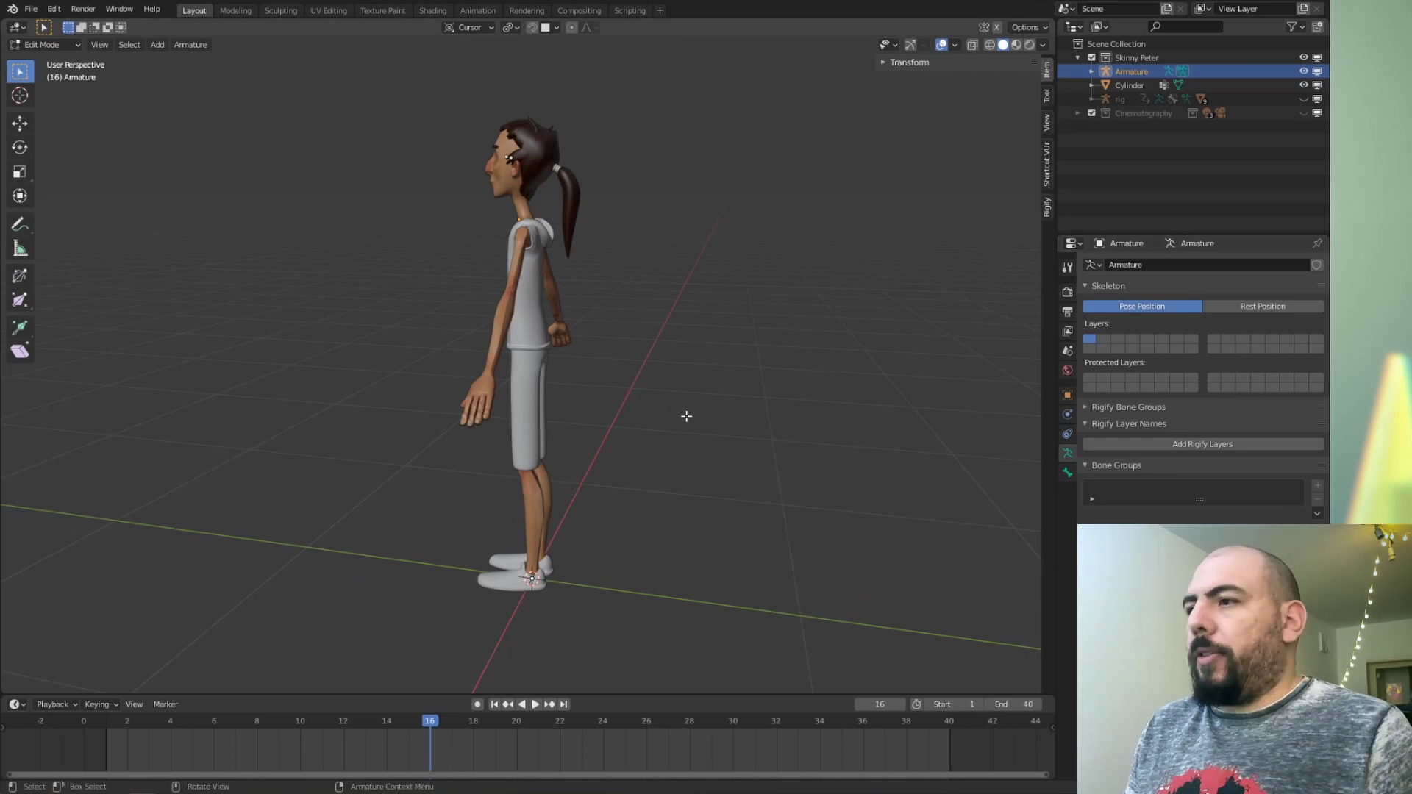
Step: Add the Rigify basic.copy_chain sample bone chain to the armature
key(a)
key(a)
key(a)
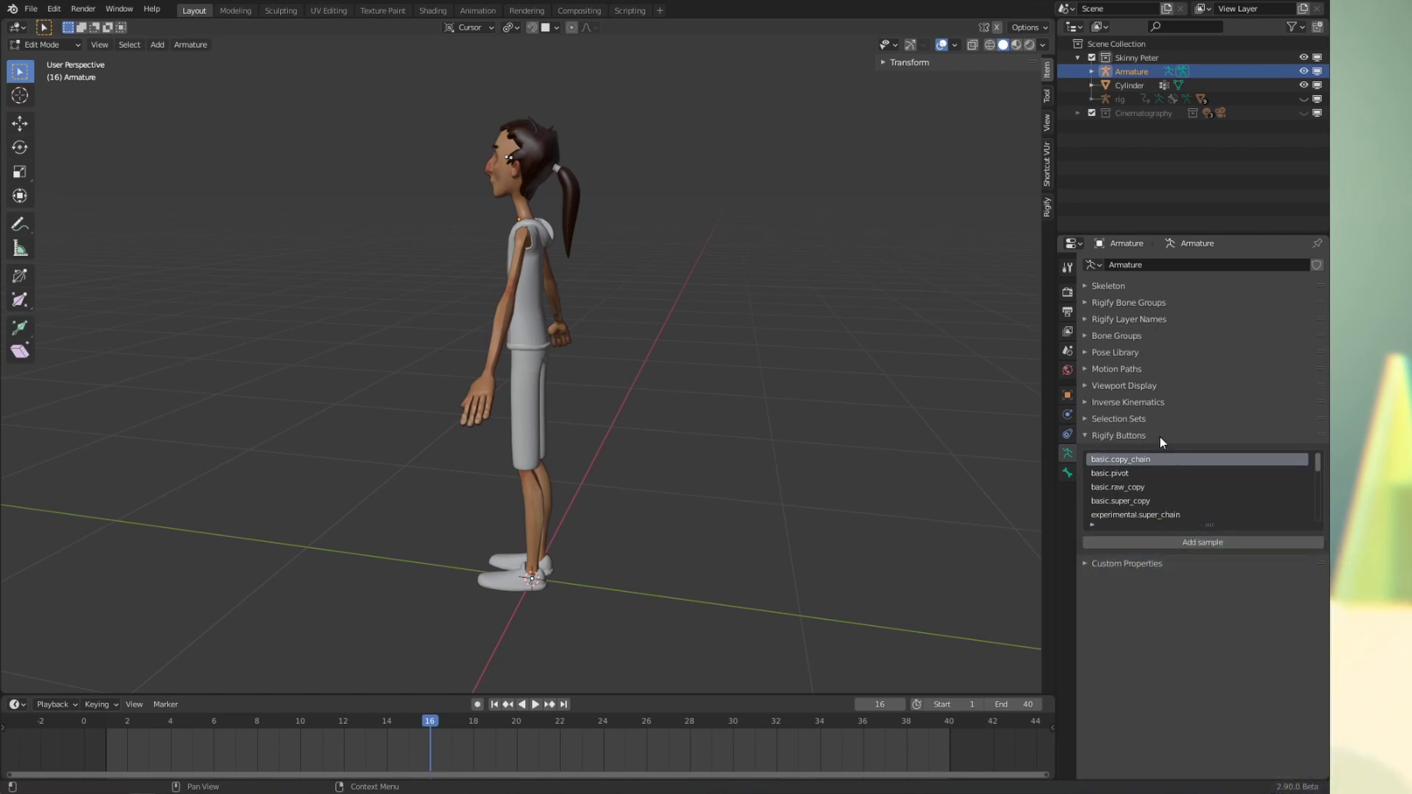
click(1210, 589)
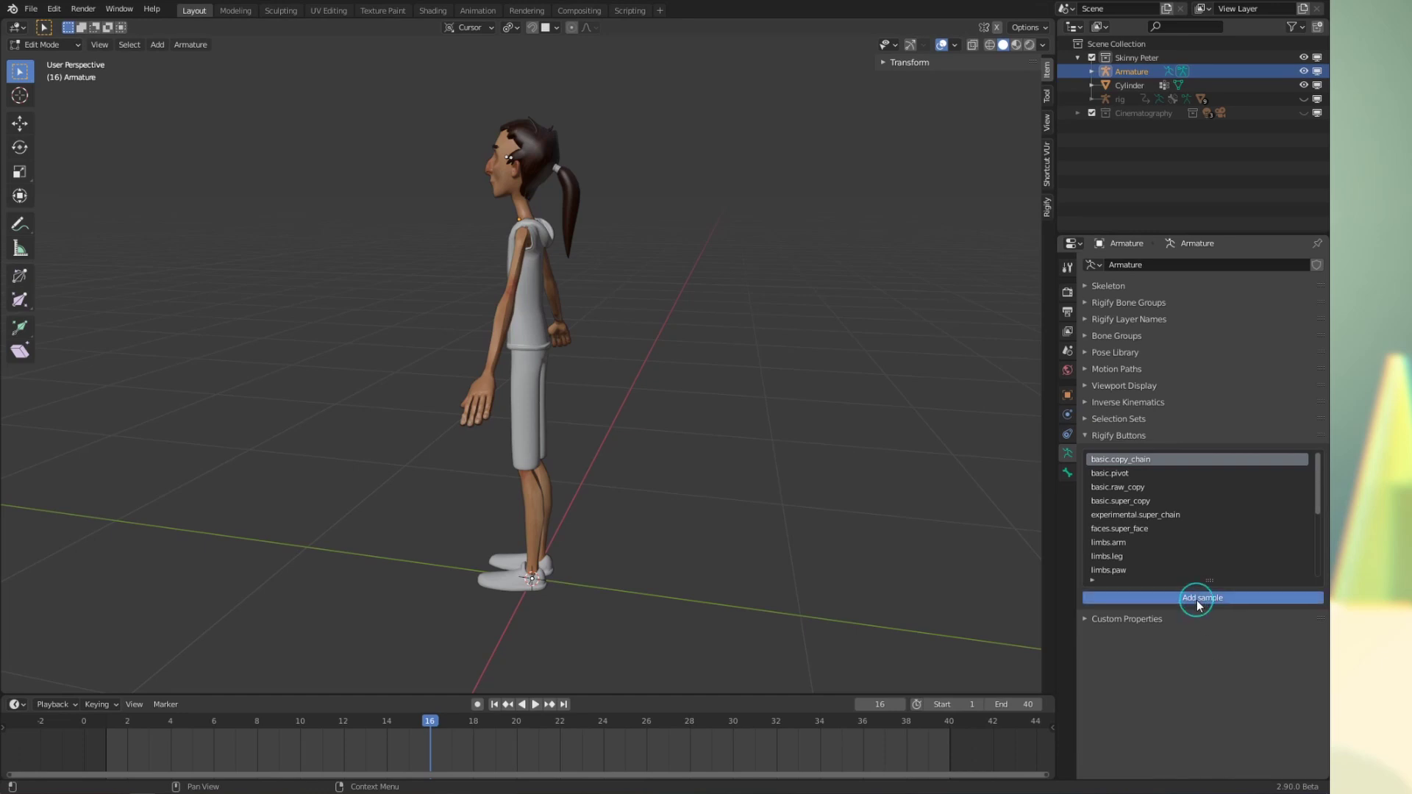
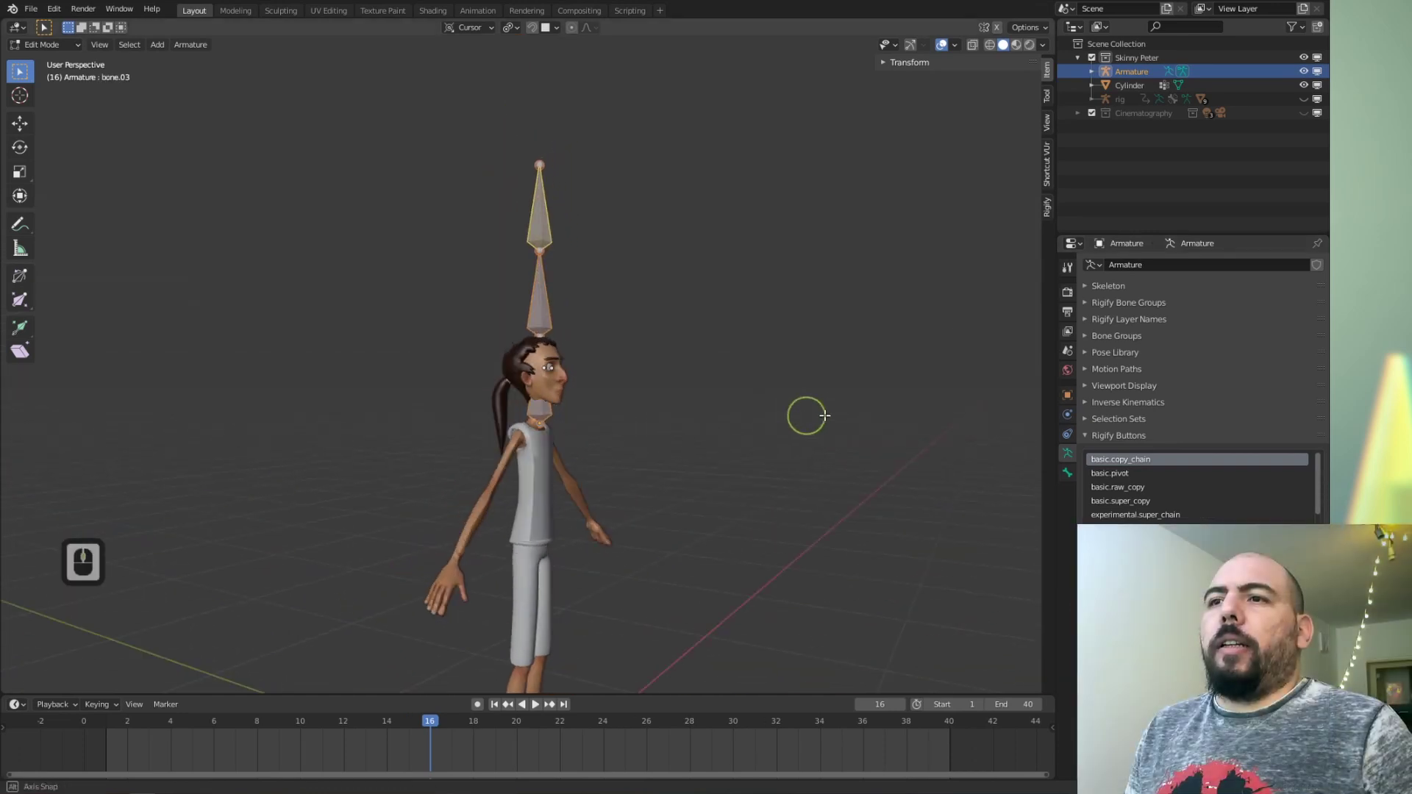
Step: Orbit and toggle views to inspect the new chain above the character's head
middle_click(391, 309)
key(`)
key(`)
key(`)
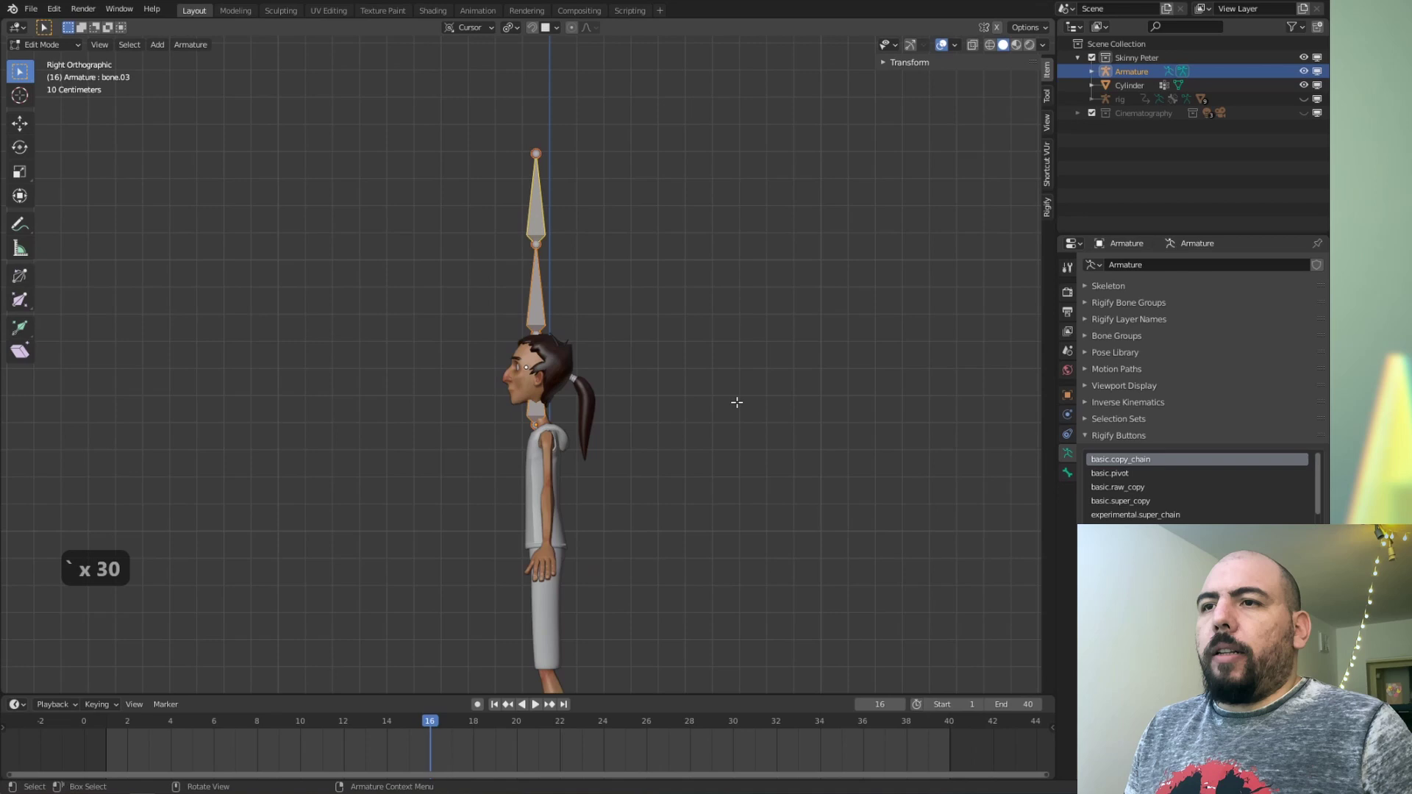
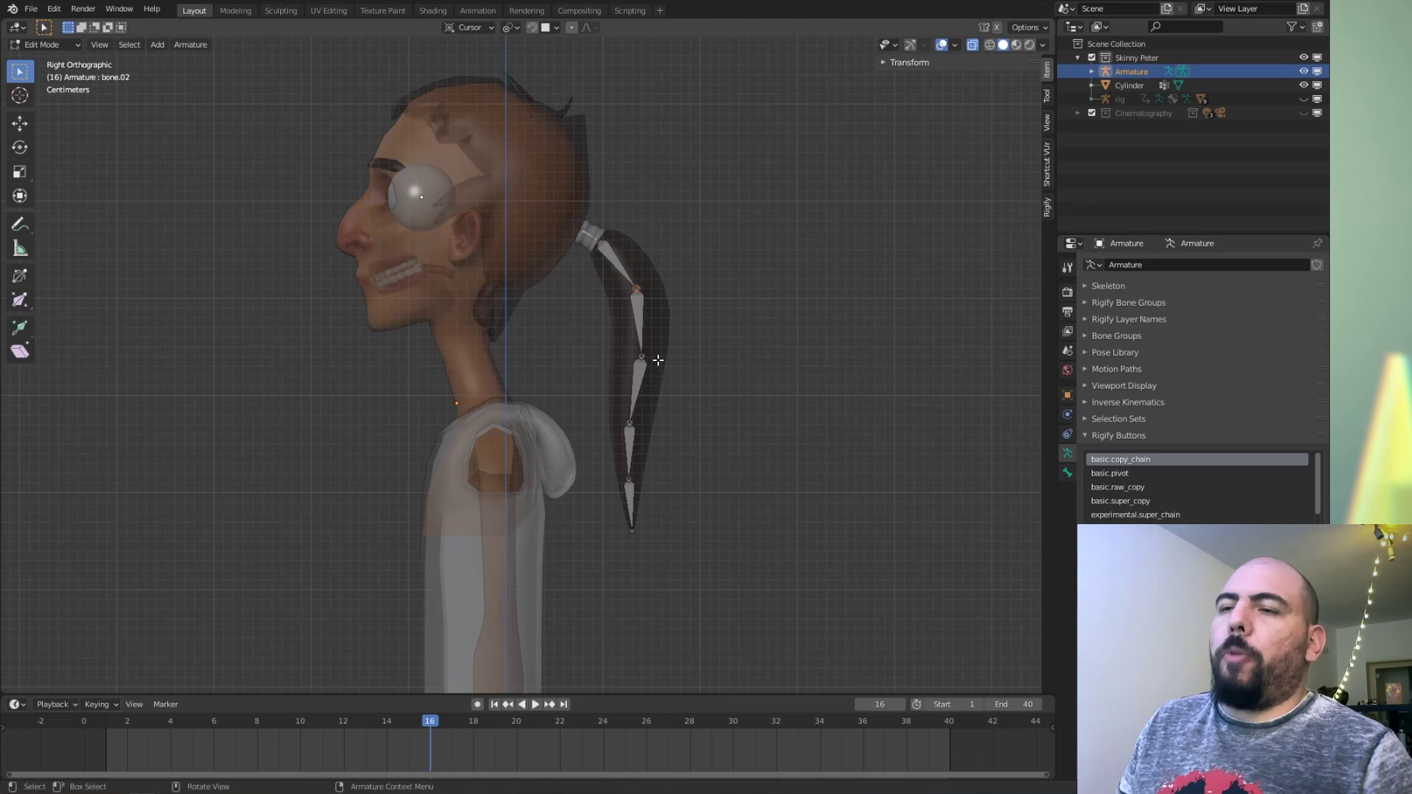
Step: Switch the armature into Pose Mode and pick through the ponytail bones
key(Tab)
click(598, 241)
click(622, 262)
click(642, 314)
click(645, 381)
click(632, 446)
click(632, 477)
click(636, 516)
double_click(645, 387)
click(643, 331)
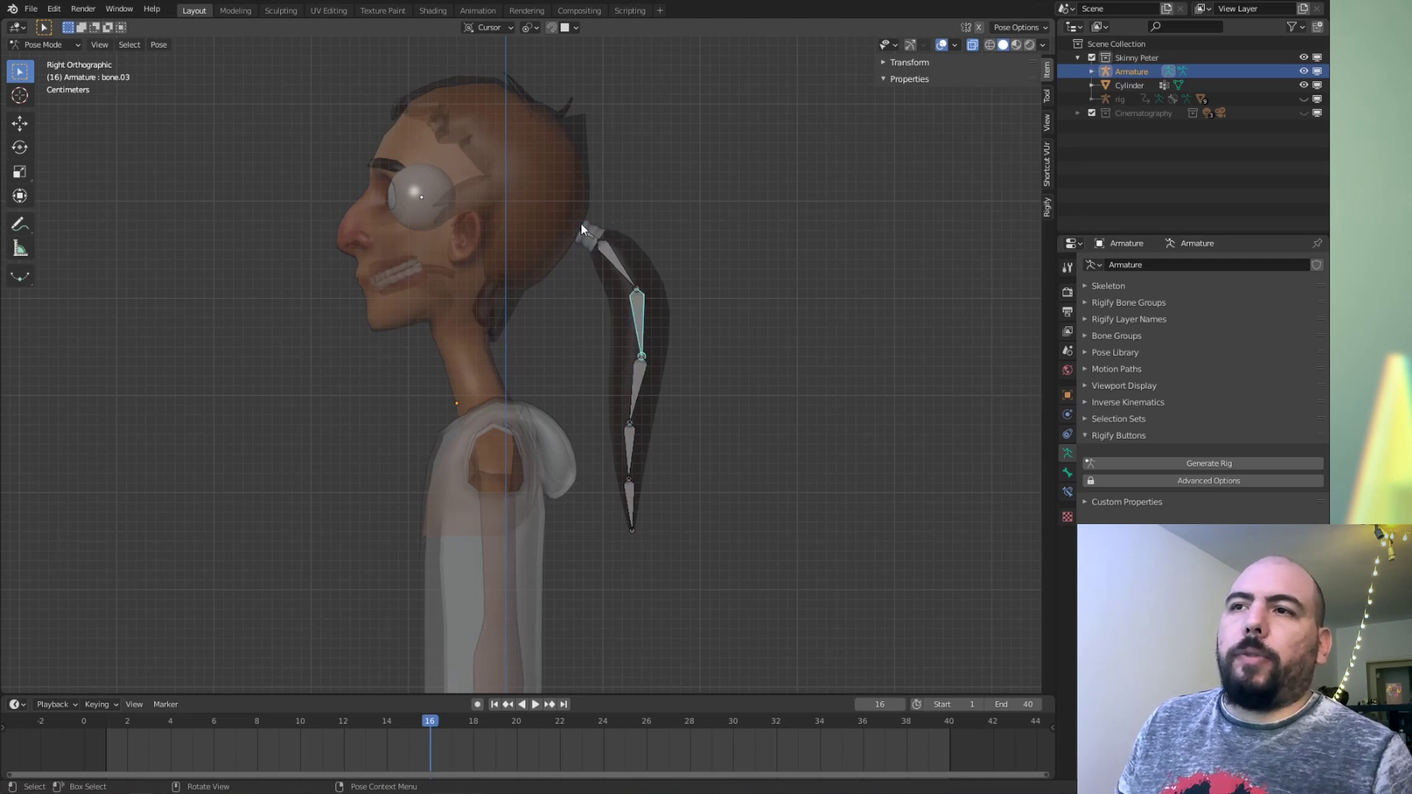
Step: Shift-select all six ponytail bones down to the tip for batch renaming
click(585, 230)
click(633, 286)
click(651, 322)
click(642, 417)
click(635, 461)
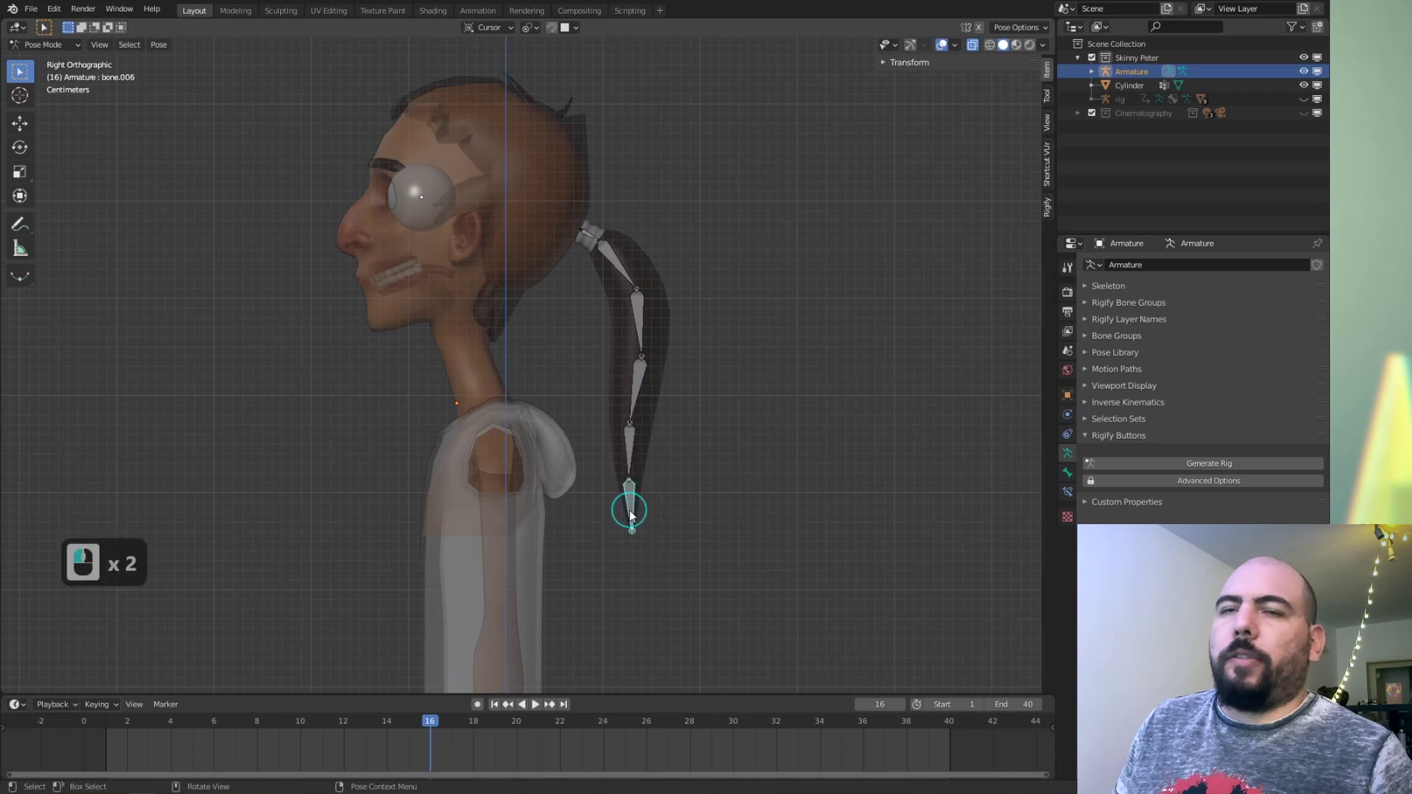
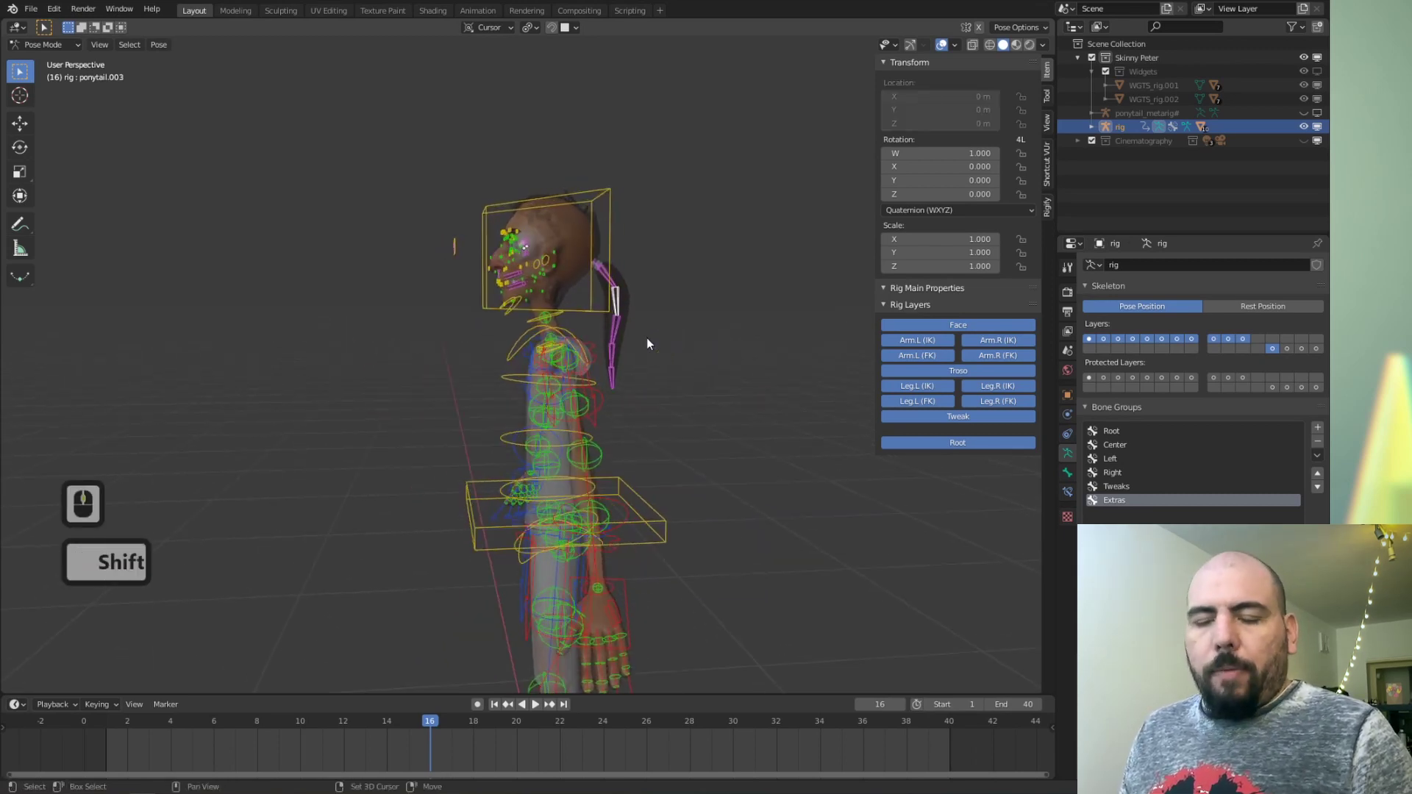
Step: Select every bone on the ponytail's layer and move the chain to an empty bone layer
key(g)
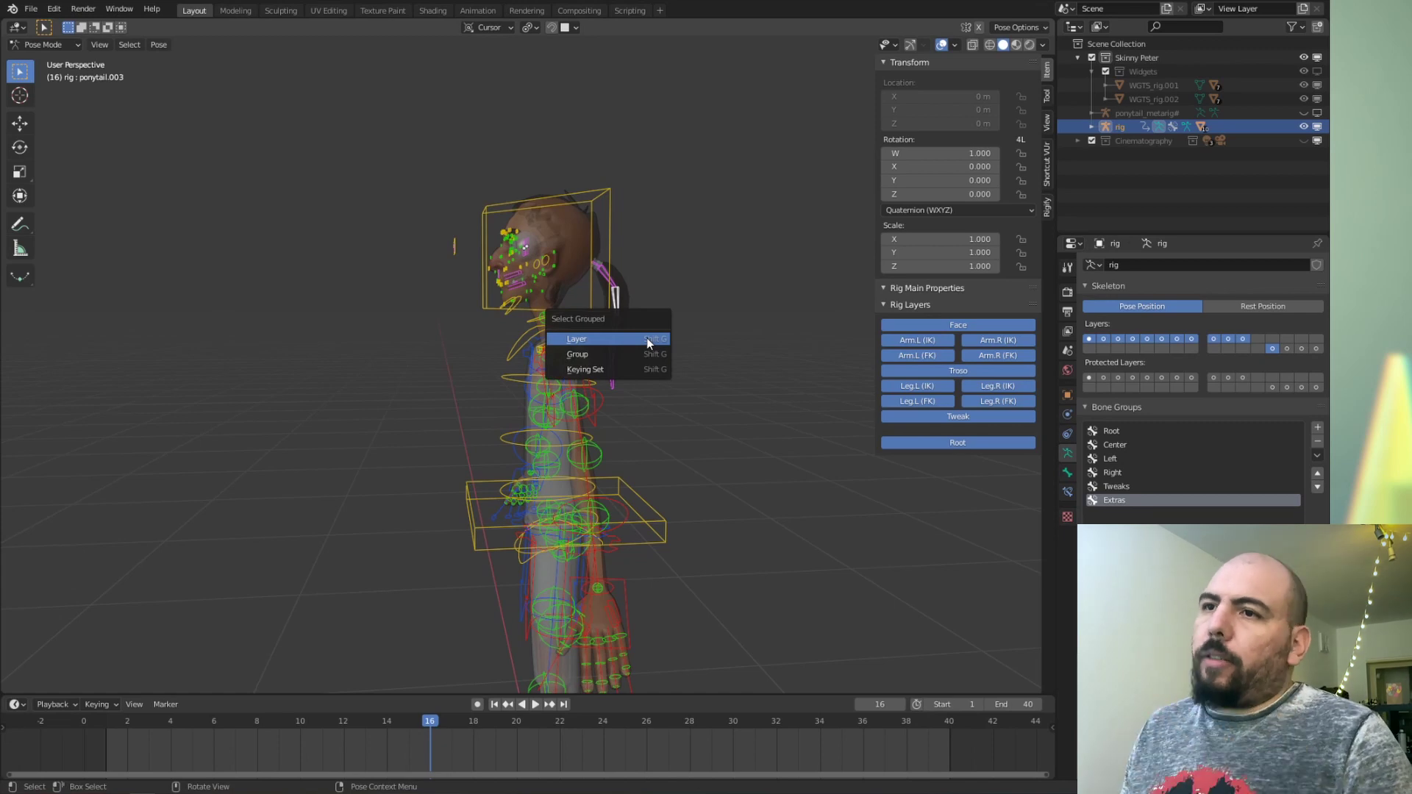
click(646, 355)
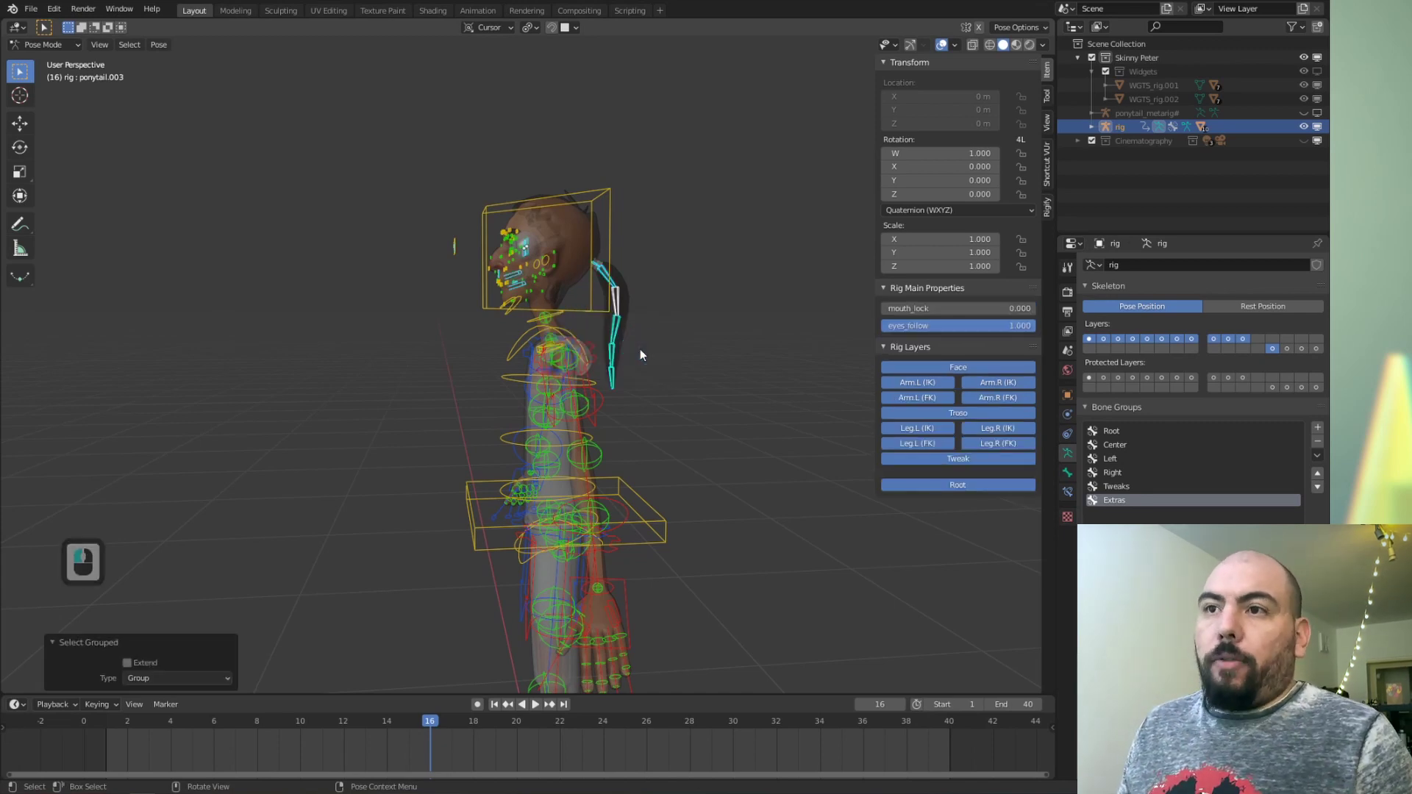
middle_click(629, 354)
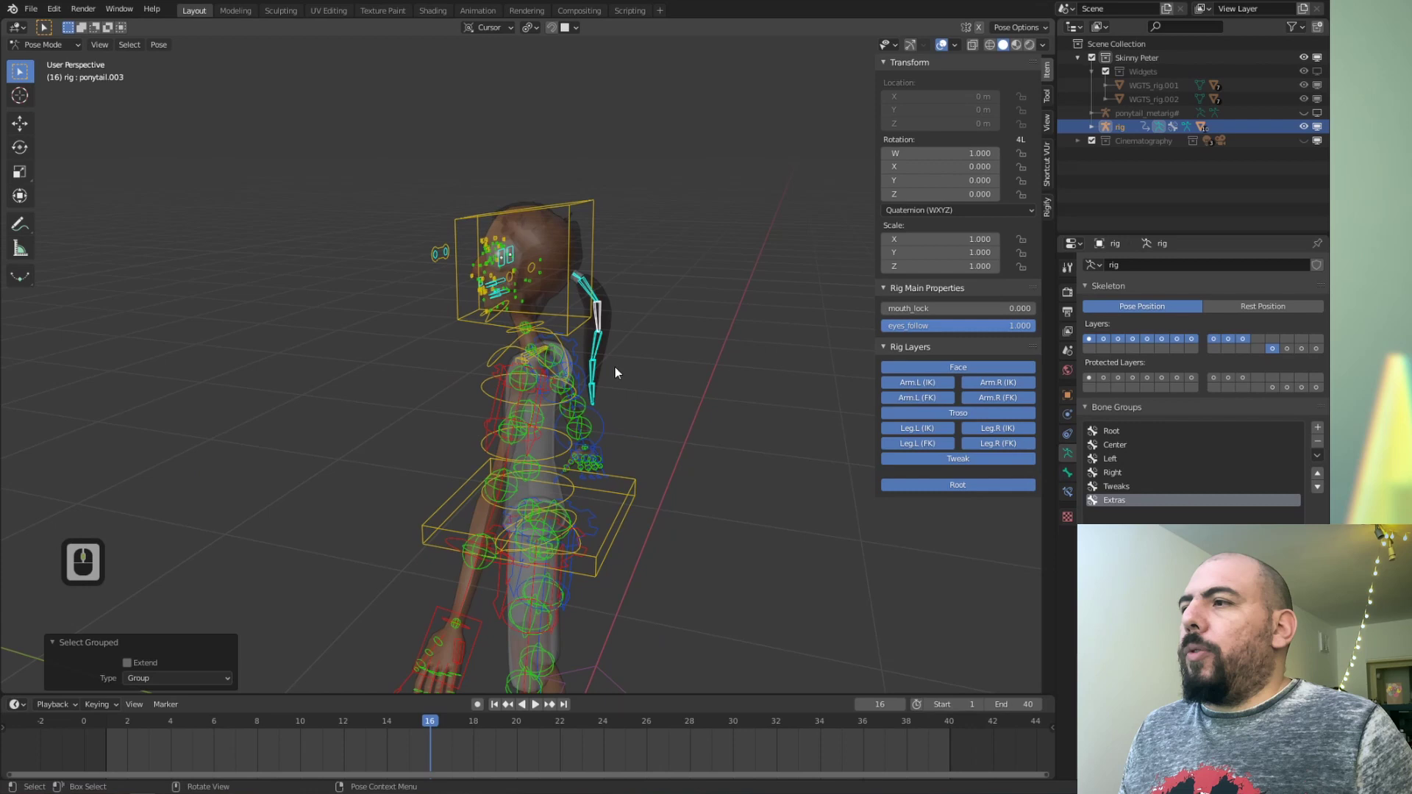
middle_click(1238, 330)
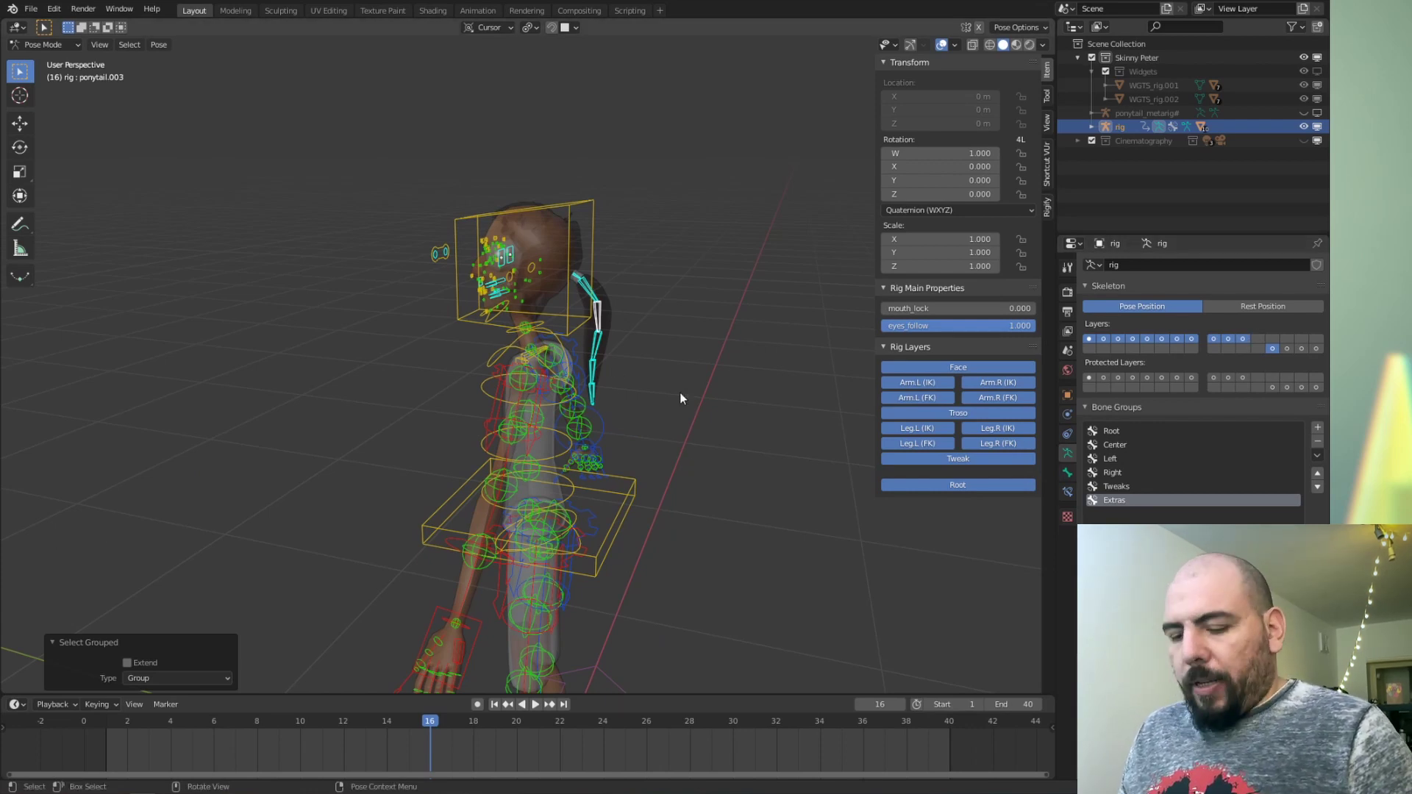
key(m)
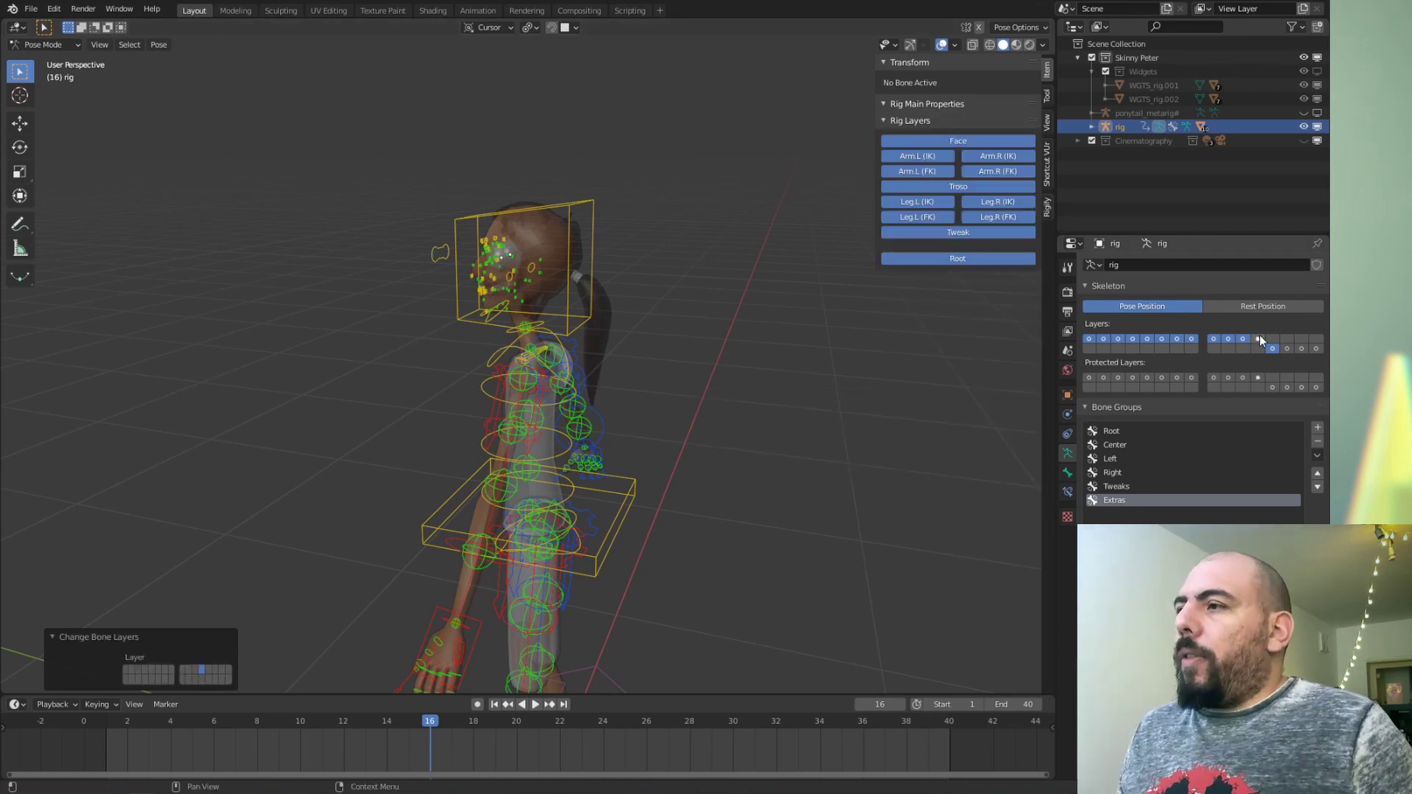
click(1263, 342)
Step: Show only the ponytail layer and check the chain from the character's side
middle_click(681, 329)
click(681, 328)
middle_click(661, 345)
drag(637, 374, 531, 278)
drag(531, 278, 439, 218)
middle_click(440, 218)
drag(522, 272, 546, 365)
middle_click(670, 356)
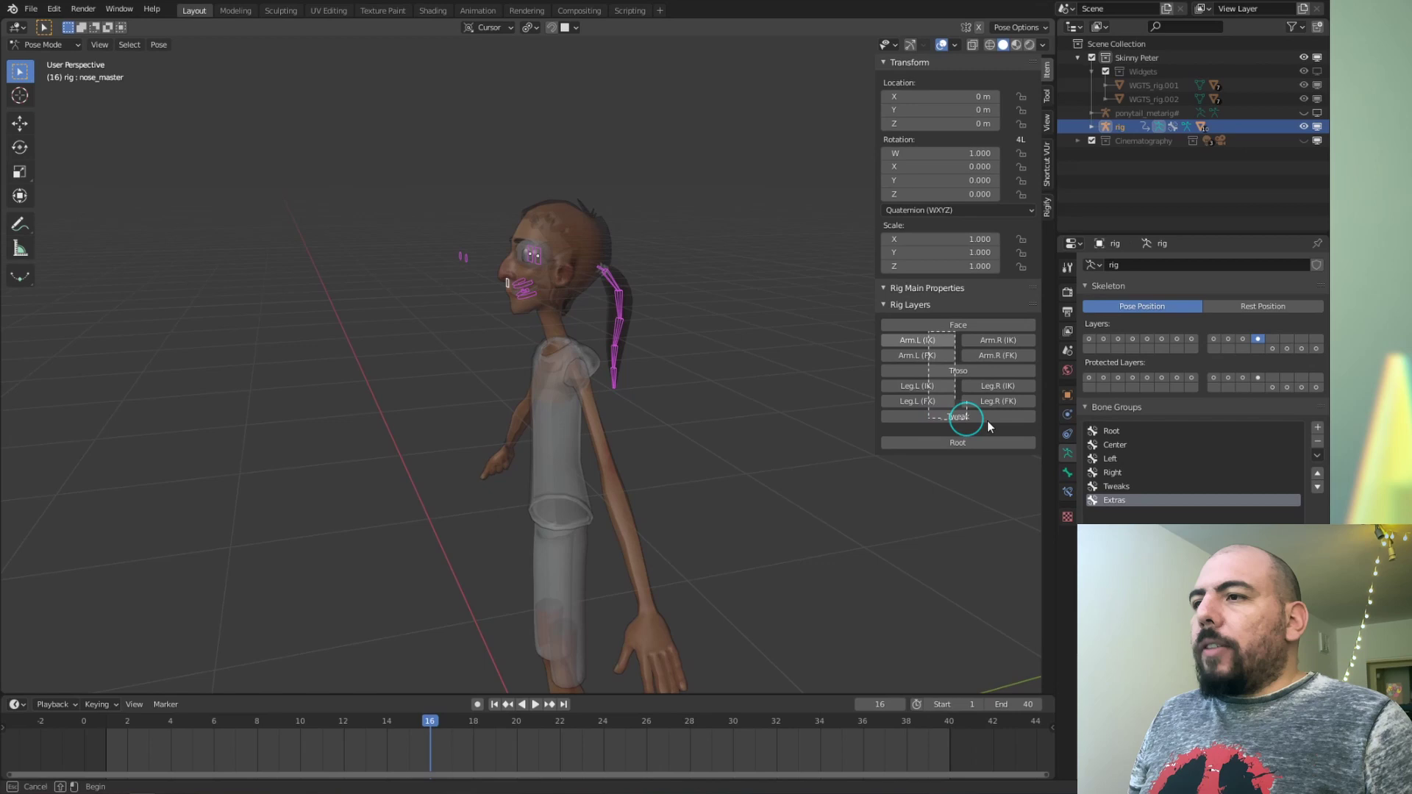
Step: Turn the face, torso, arm and leg rig layers back on and return to Object Mode
click(1001, 419)
click(963, 422)
middle_click(969, 421)
click(969, 421)
middle_click(765, 445)
double_click(976, 451)
middle_click(685, 296)
middle_click(685, 296)
key(Tab)
click(608, 240)
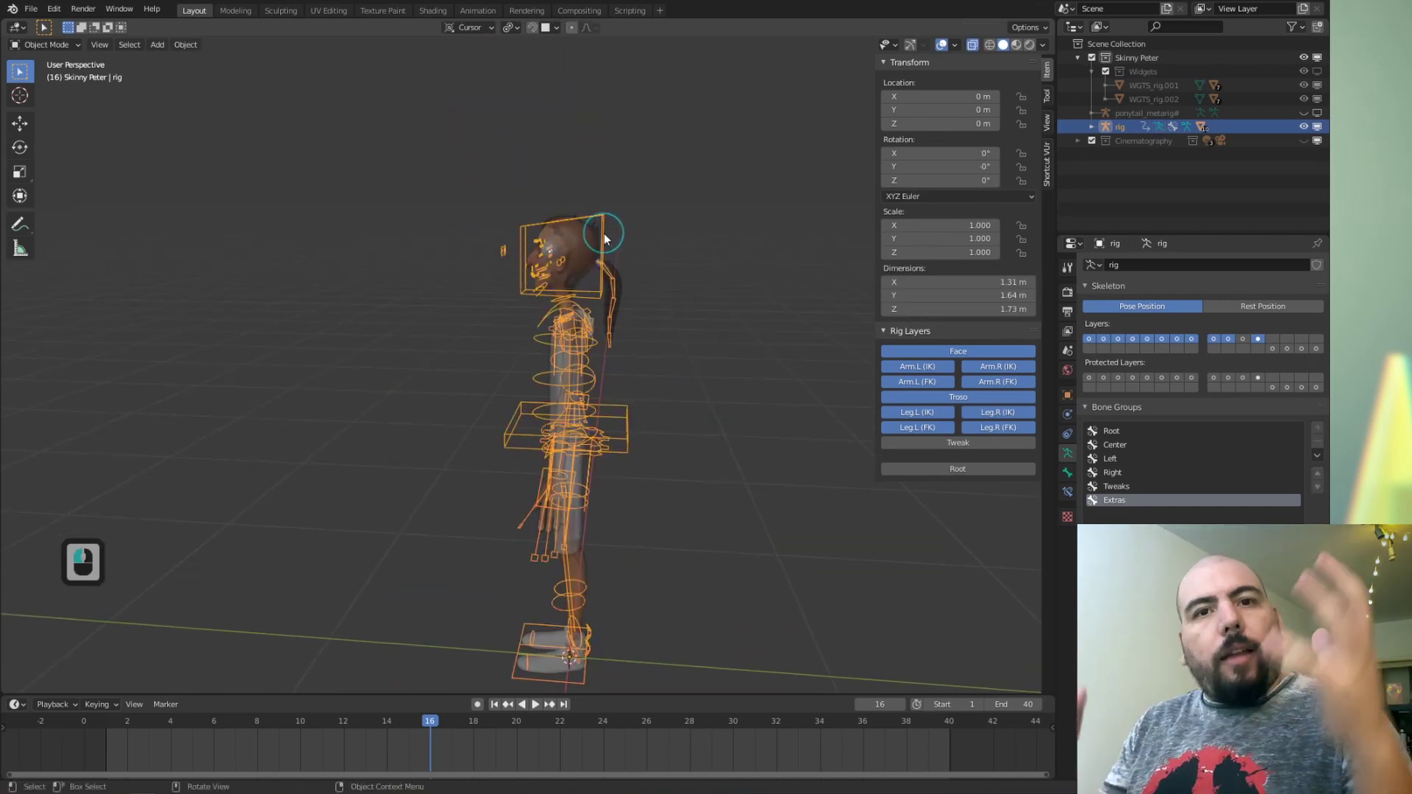
Step: Give the ponytail mesh an Armature modifier from Modifier Properties
click(608, 254)
click(613, 239)
key(Tab)
click(623, 322)
key(r)
key(Escape)
key(Tab)
click(623, 278)
Step: Set the modifier's Object field to the rig as the deforming armature
click(583, 276)
drag(561, 278, 1068, 420)
click(1069, 420)
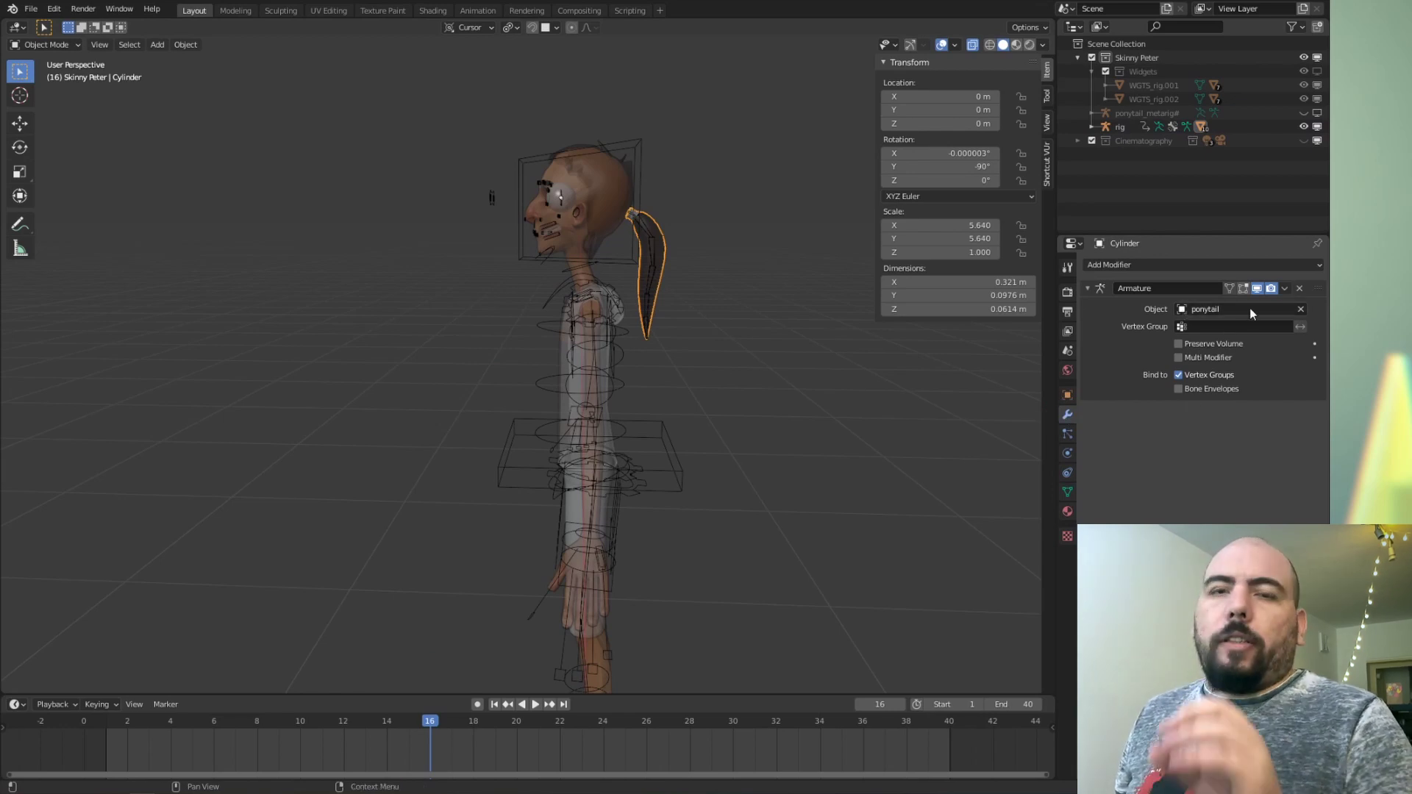